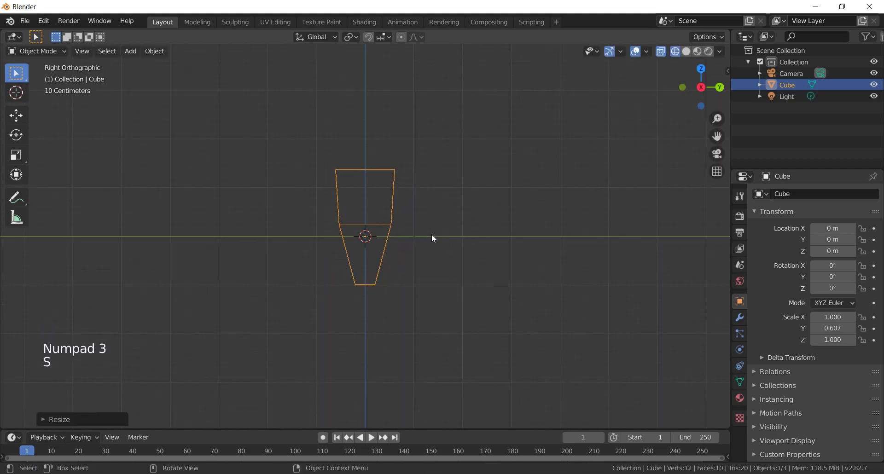
Step: In front view, add a Subdivision Surface modifier to the tapered cube
key(KP_1)
click(742, 315)
click(809, 199)
Step: Show the shape with solid shading and raise the viewport subdivision levels for a rounder body
key(z)
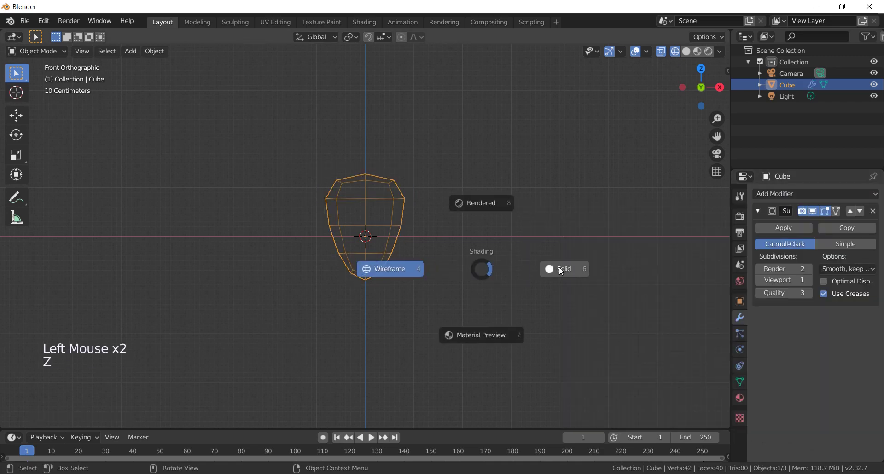
scroll(up, 3)
click(811, 286)
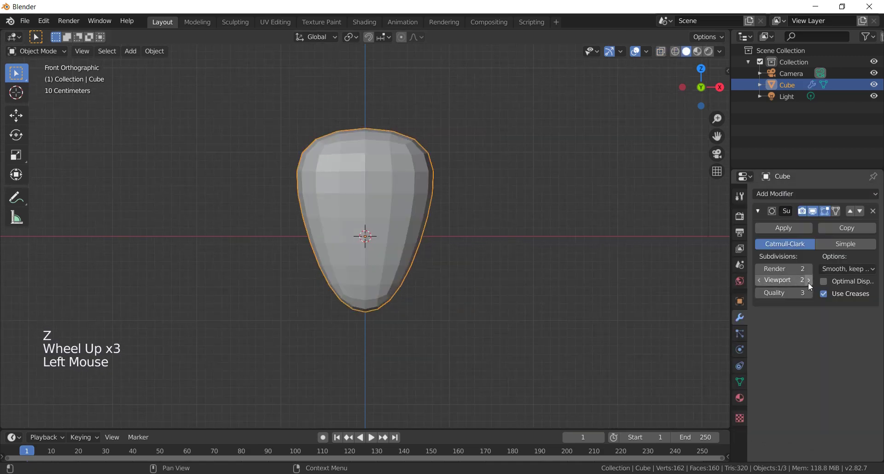
click(811, 285)
click(792, 235)
click(788, 193)
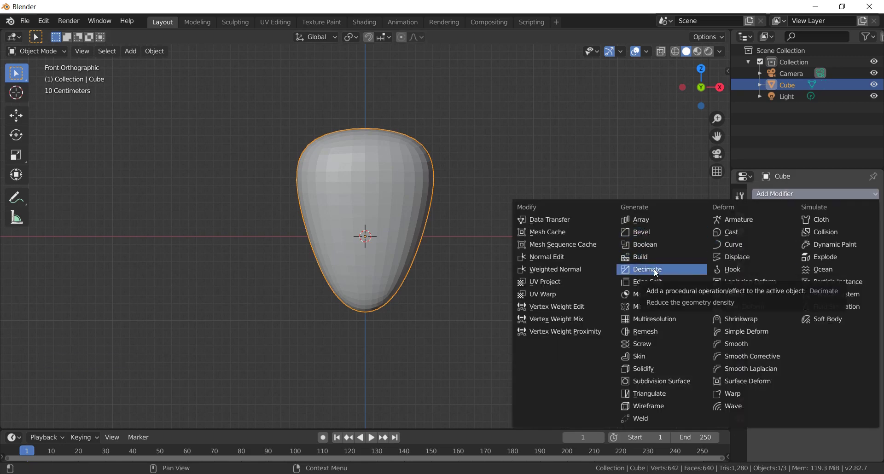
Step: Apply the Subdivision Surface modifier permanently to the mesh and enter Edit Mode
click(824, 247)
click(876, 261)
scroll(up, 3)
scroll(down, 3)
middle_click(471, 255)
click(790, 233)
click(417, 213)
key(Tab)
Step: Select all faces, inset them individually, then extrude and shrink them into small insets
key(a)
click(102, 56)
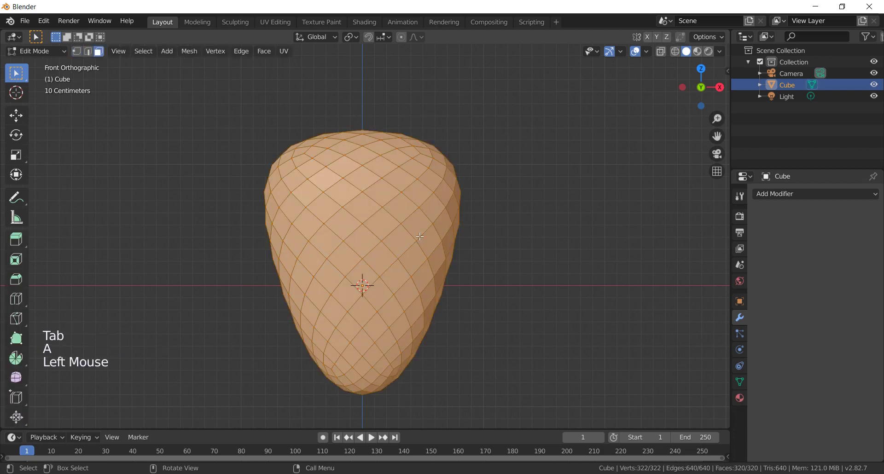
key(ctrl+b)
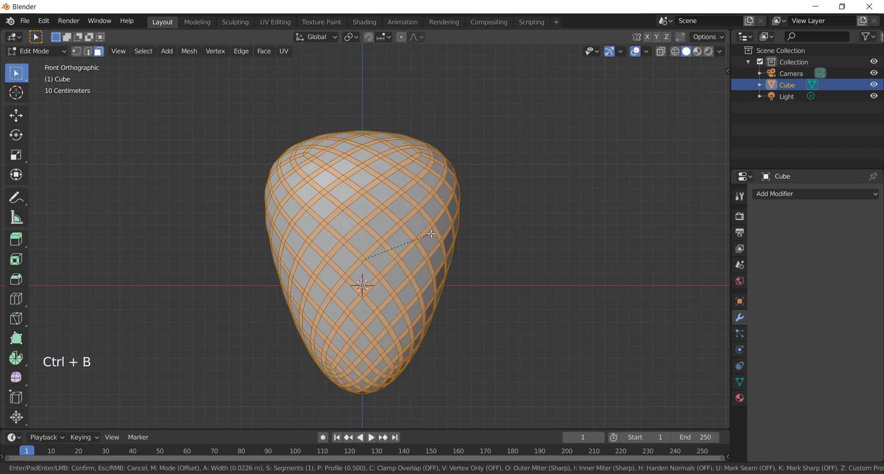
key(ctrl+i)
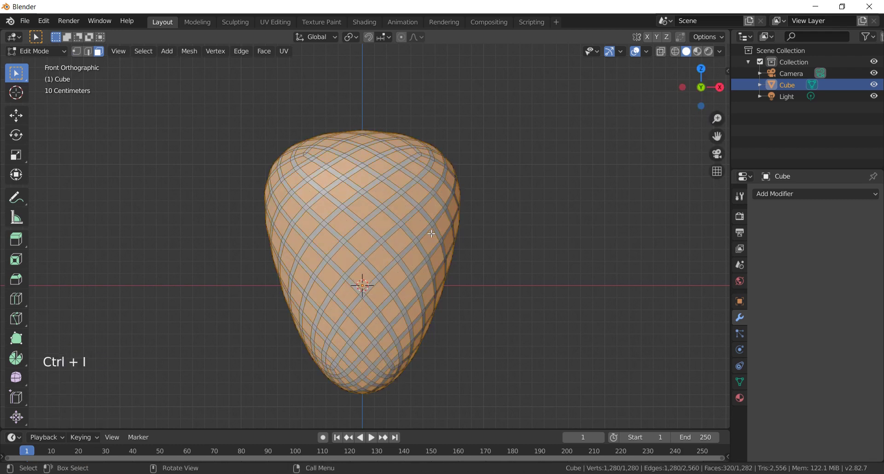
key(e)
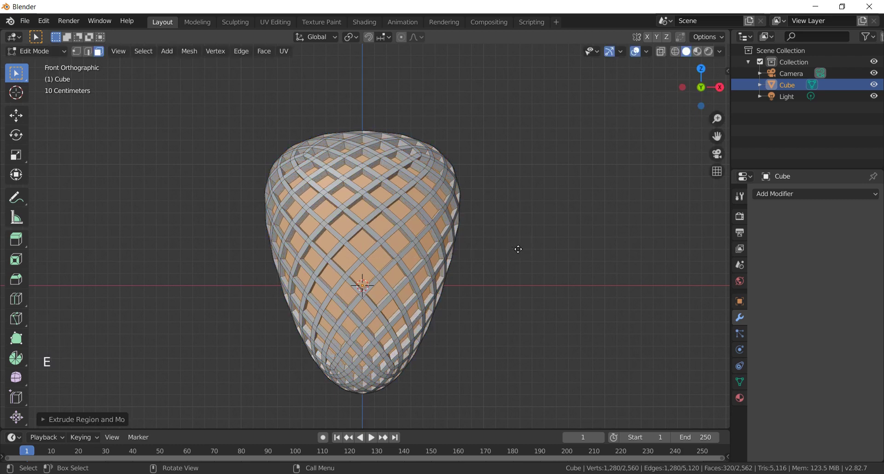
click(354, 38)
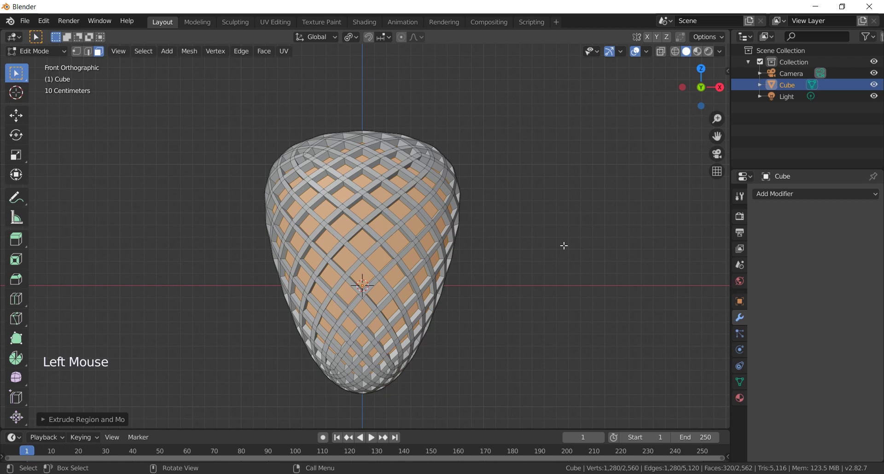
key(s)
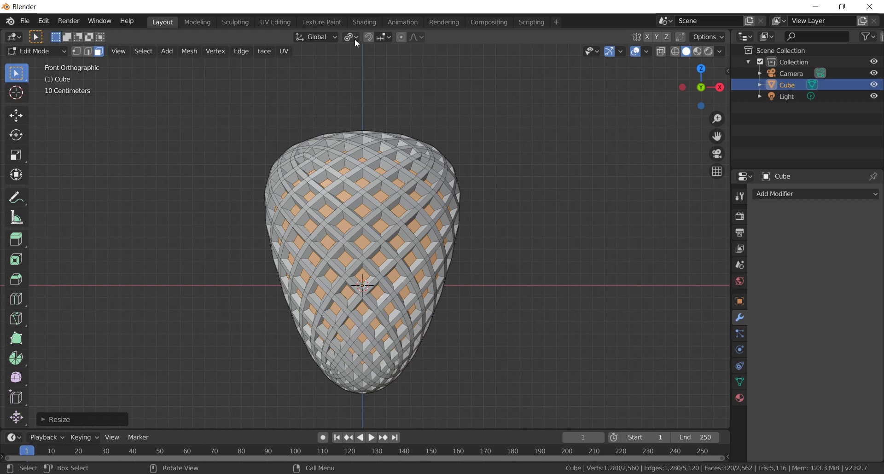
scroll(up, 3)
Step: Extrude the seed faces again and shrink each around its own centre using Individual Origins pivot
click(354, 41)
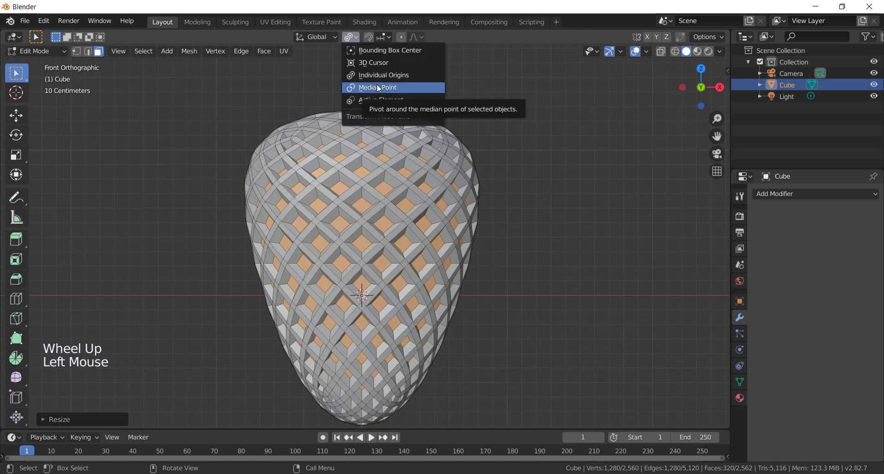
key(e)
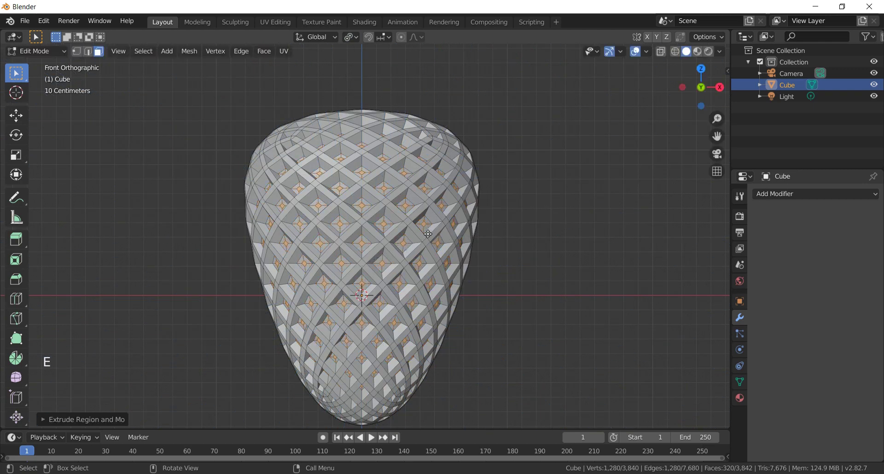
key(s)
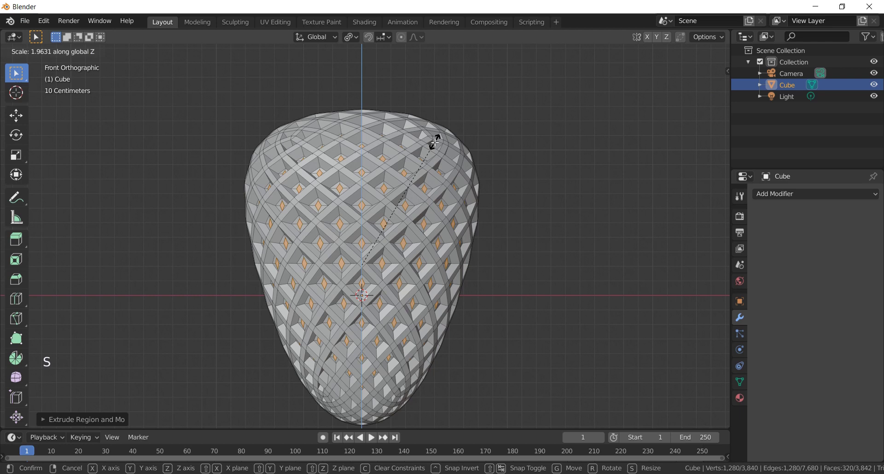
click(355, 36)
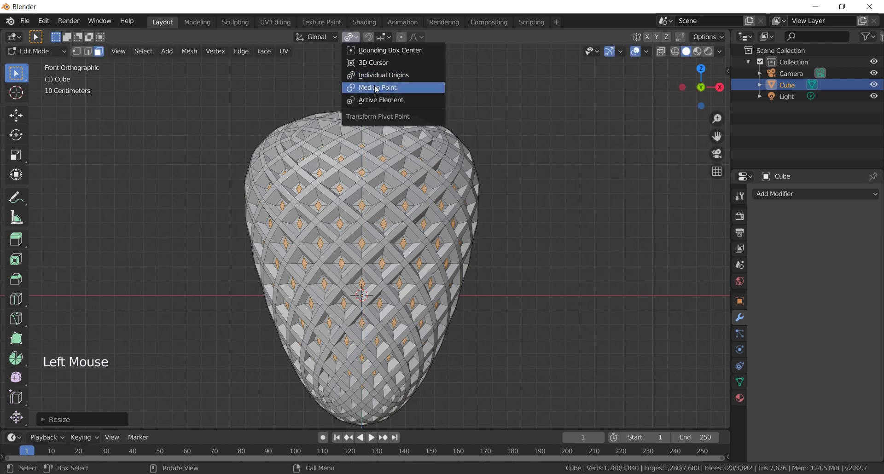
key(e)
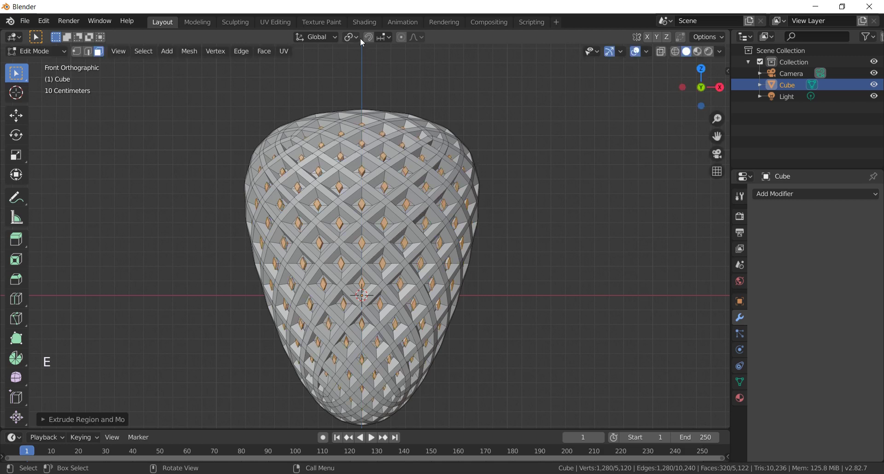
click(350, 37)
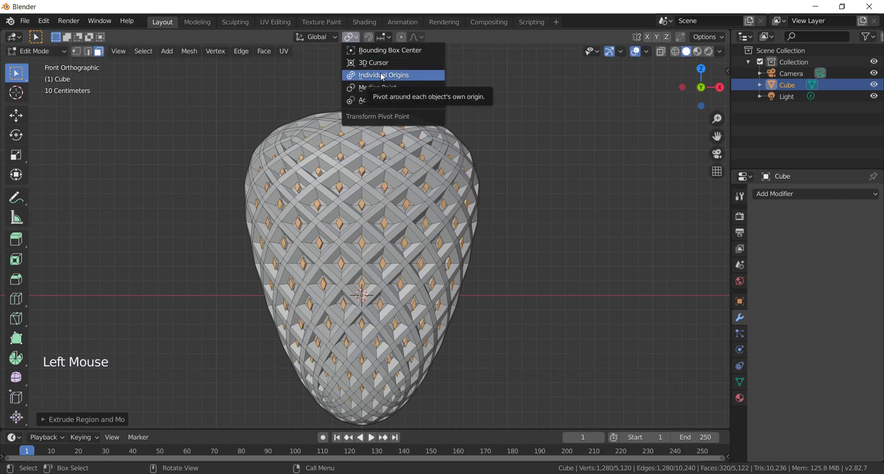
key(s)
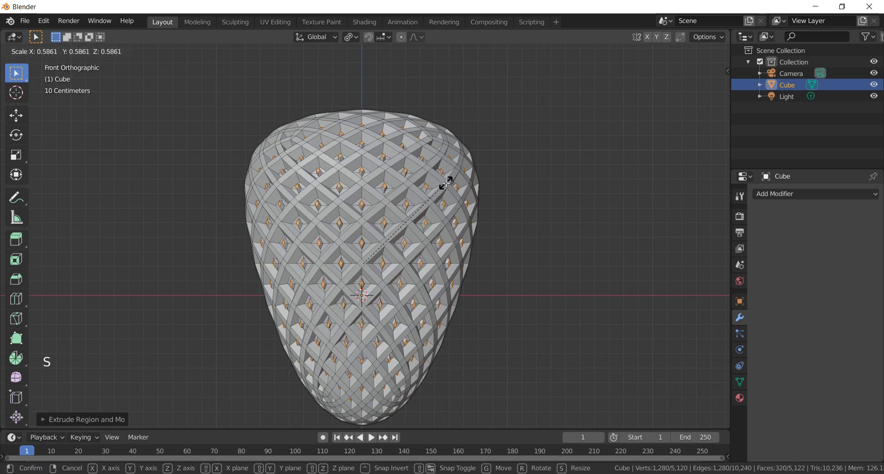
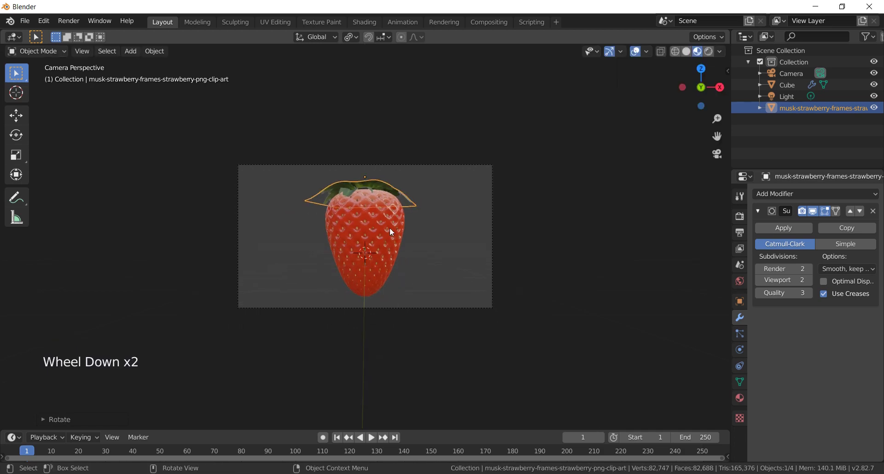
Step: Inspect the strawberry by orbiting, then frame it through the scene camera with render settings showing
middle_click(441, 264)
middle_click(440, 255)
middle_click(406, 261)
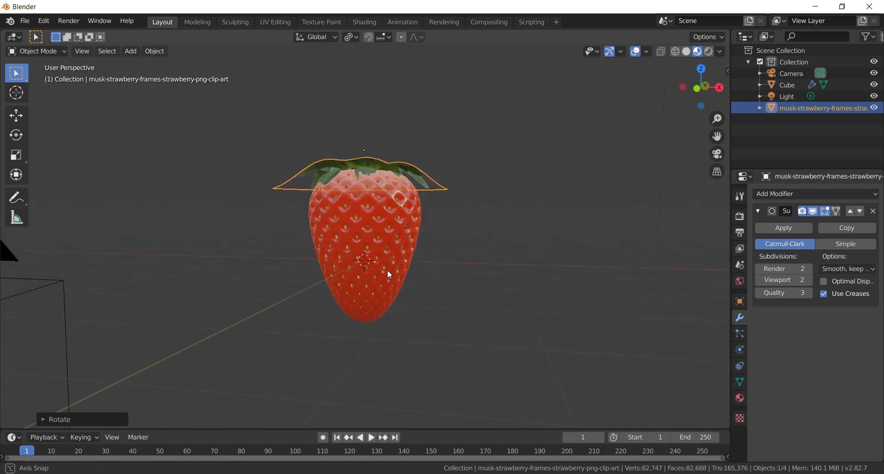
key(ctrl+alt+KP_0)
scroll(up, 3)
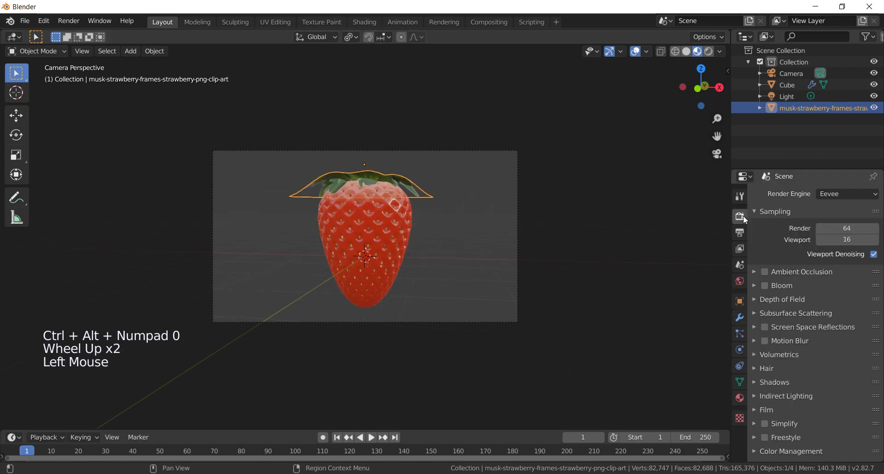